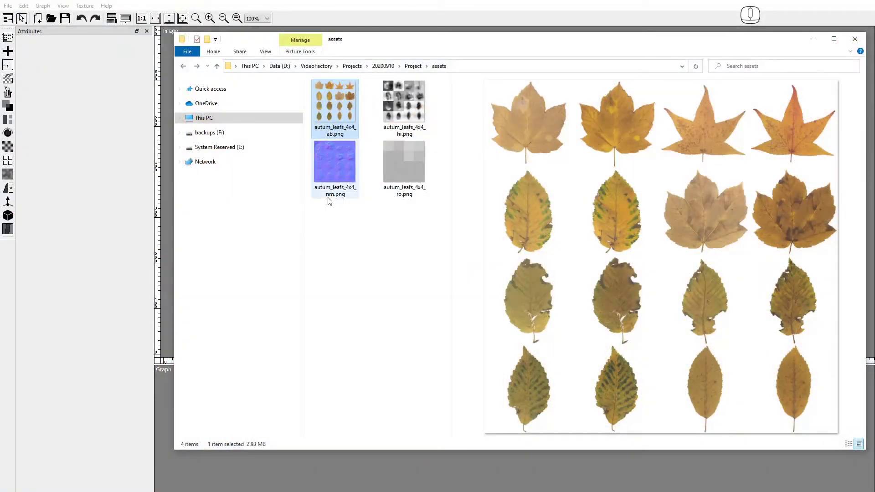
- Preview the leaf normal, roughness and height PNGs, then drag autum_leafs_4x4_ab.png into Pixaflux
left_click(339, 172)
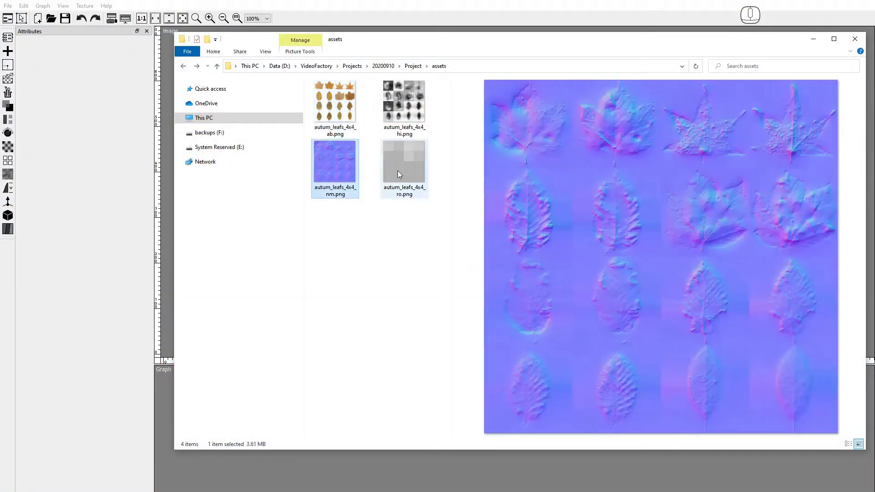
left_click(400, 173)
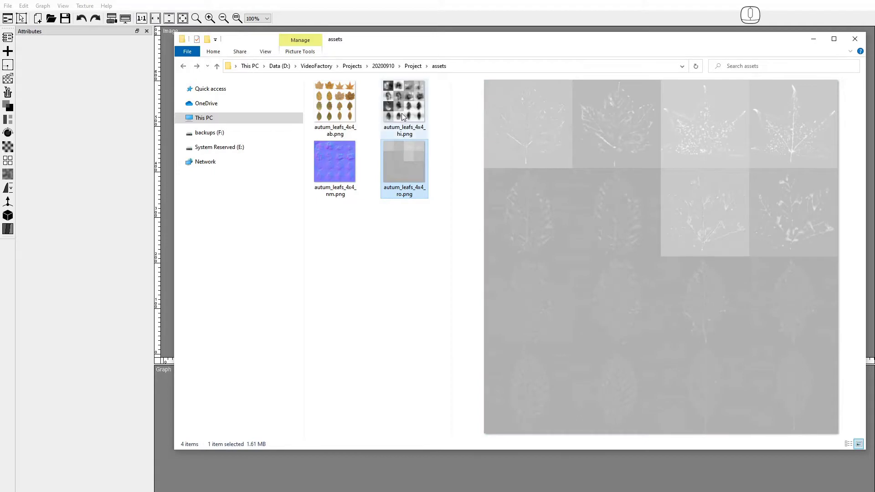
left_click(404, 116)
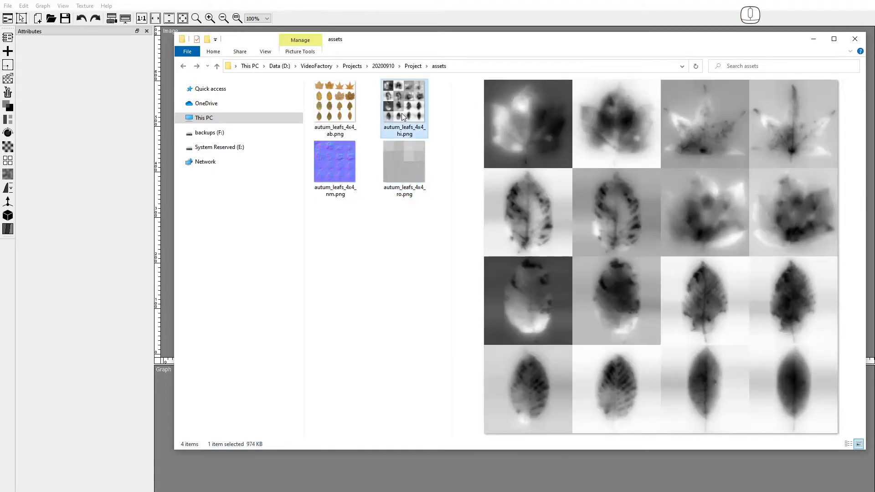
left_click_drag(347, 110, 171, 386)
- Drop the albedo image as a Reader node and add a Random Tiles node fed by it
left_click(14, 162)
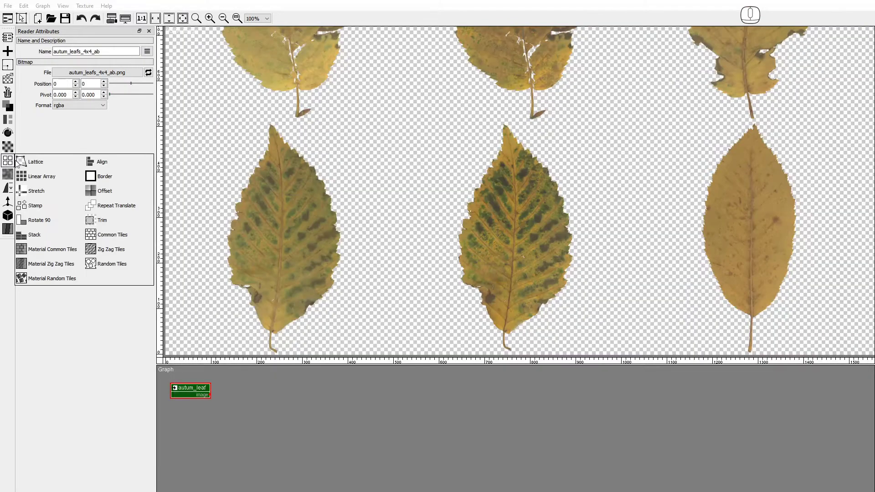
left_click(101, 268)
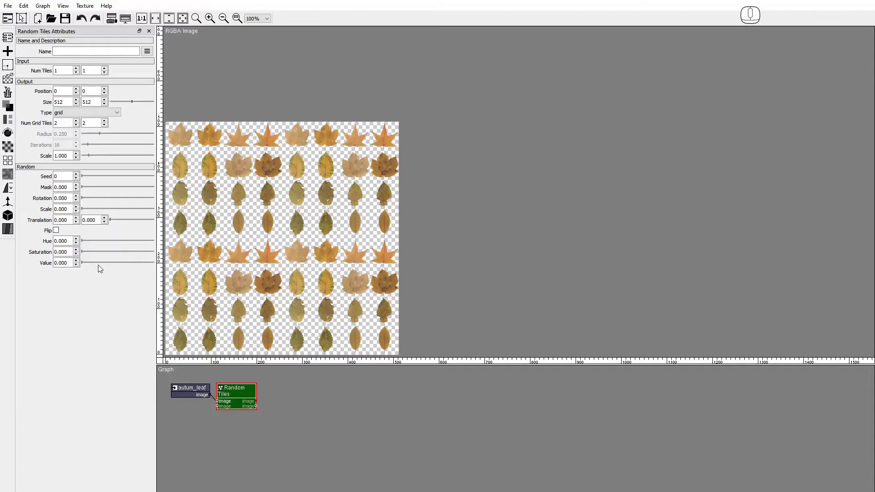
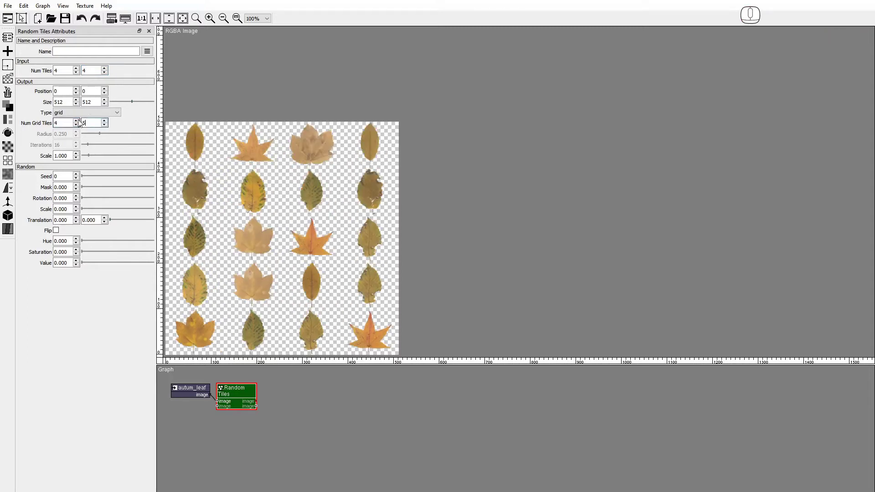
- Set Num Tiles to 4×4, switch Type to poisson and pack many smaller leaves with more iterations
left_click(81, 122)
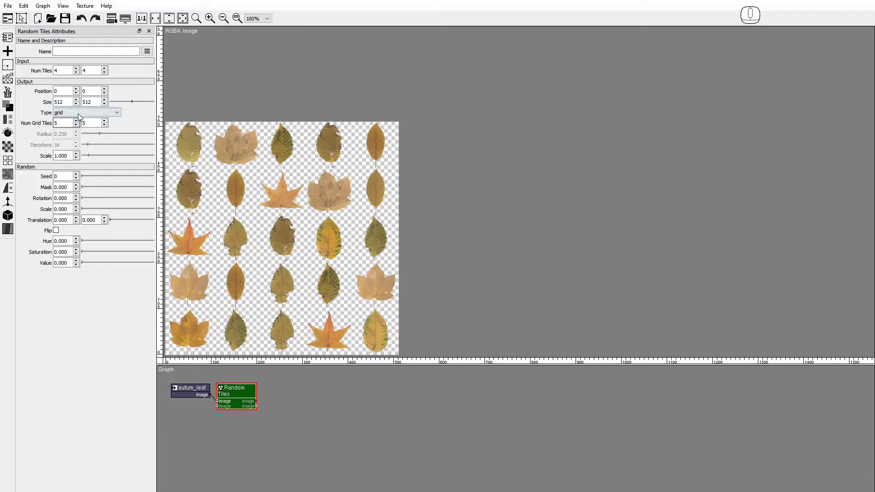
left_click(81, 113)
left_click(79, 127)
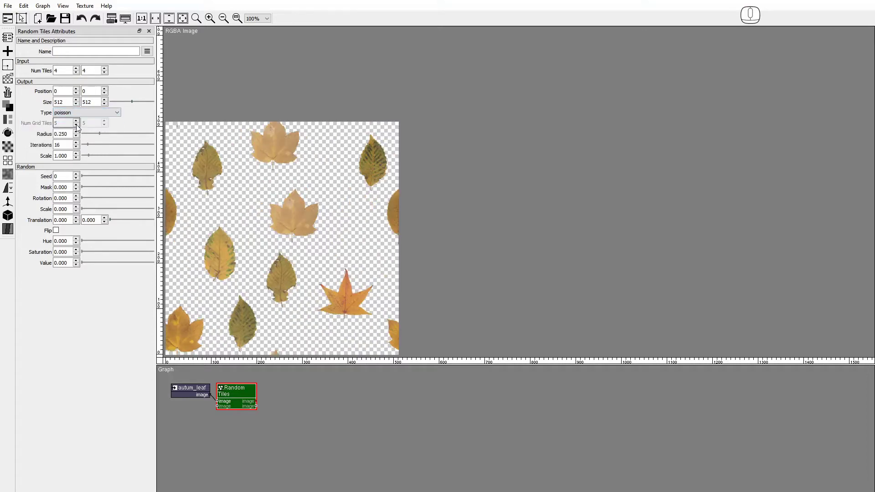
left_click_drag(102, 135, 89, 136)
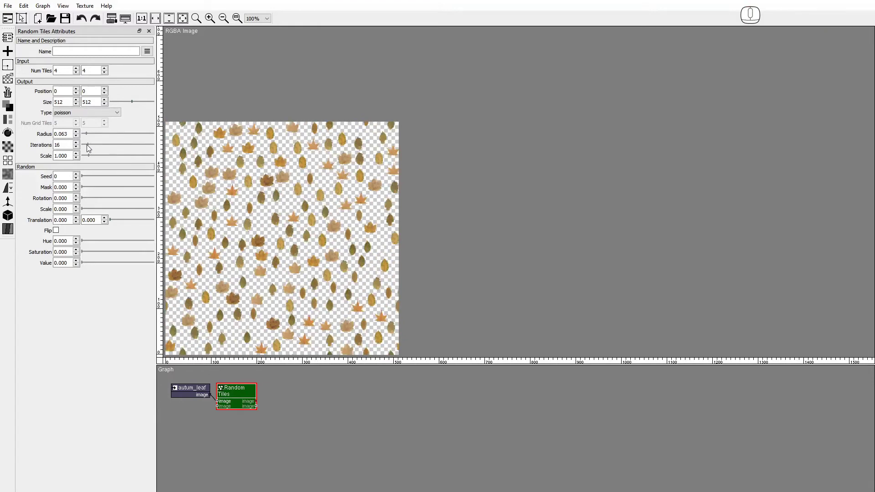
left_click_drag(92, 147, 103, 147)
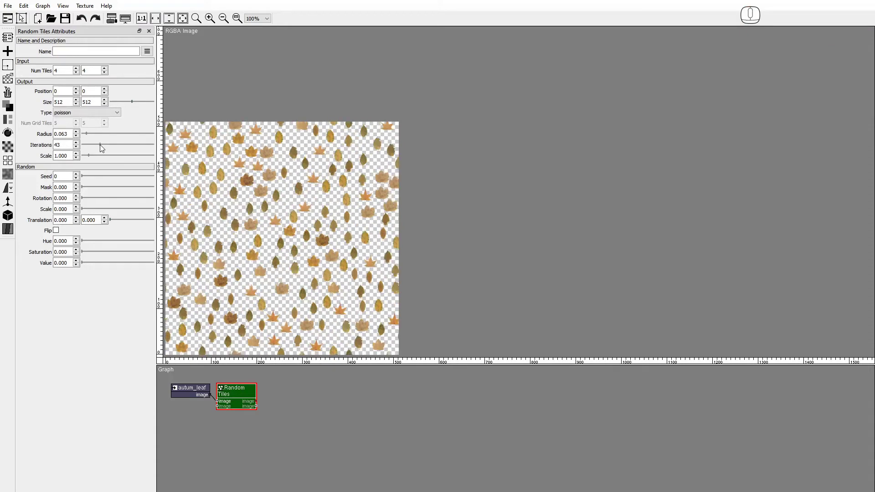
- Try the grid layout with more, larger tiles, then return to poisson with a larger radius
left_click(97, 110)
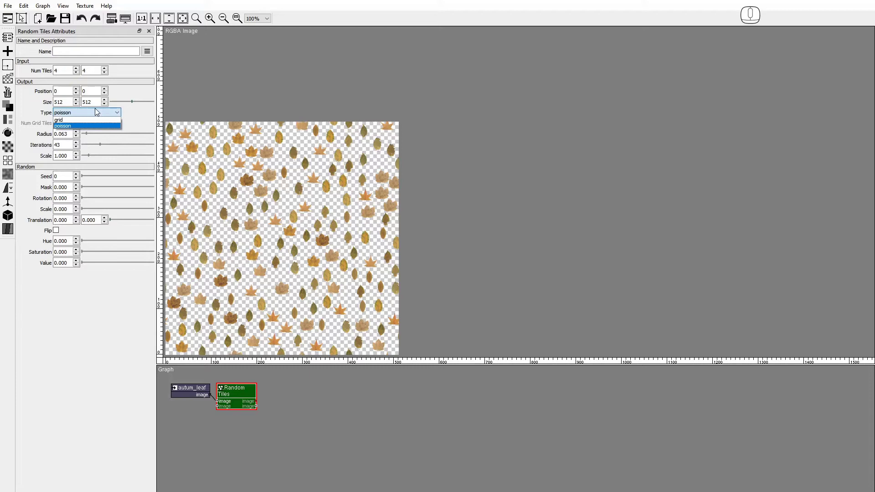
left_click(96, 120)
left_click(79, 124)
left_click(107, 123)
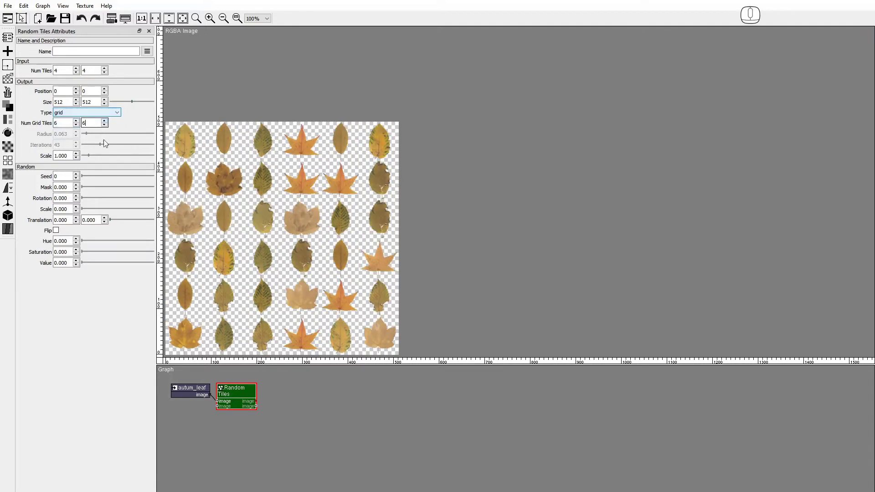
left_click(91, 156)
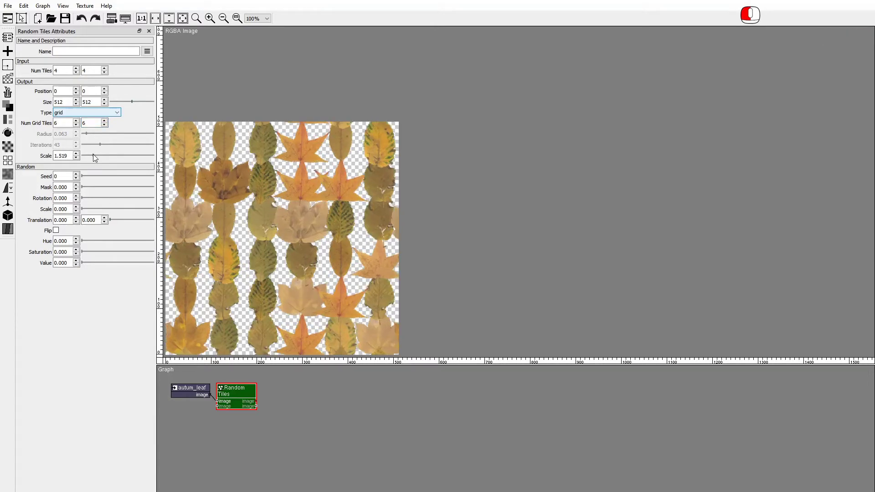
left_click(85, 116)
left_click(85, 126)
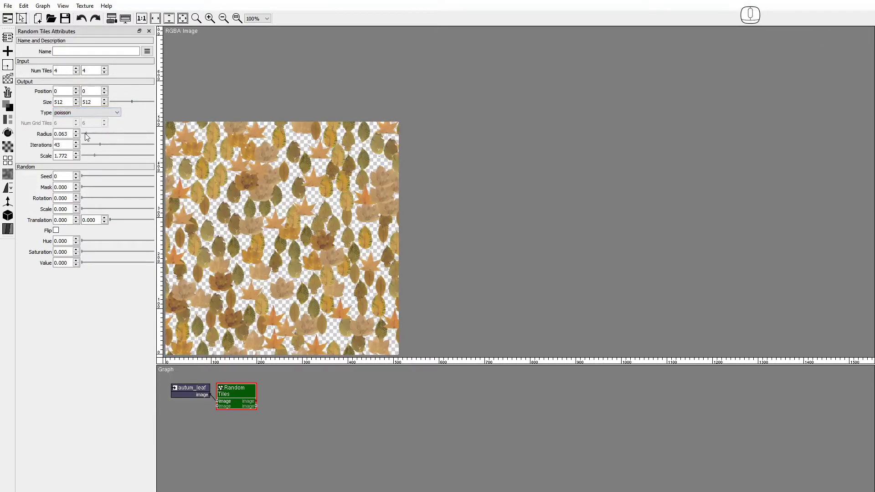
left_click(88, 135)
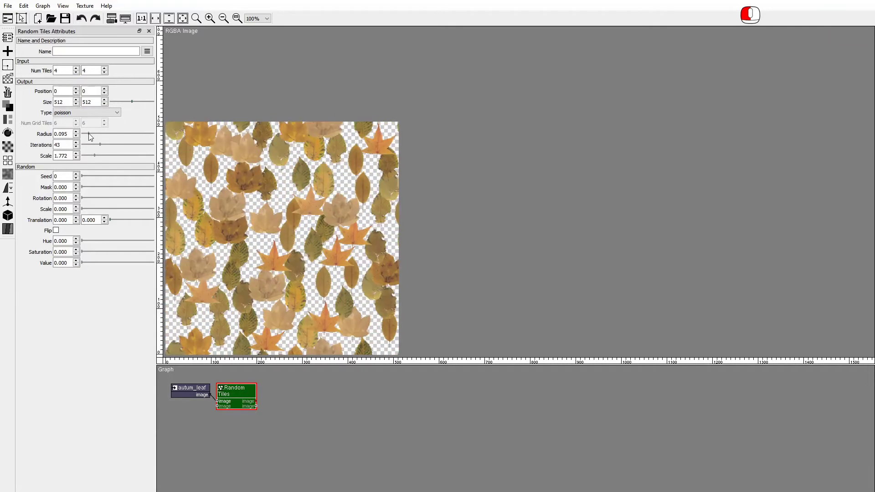
- Enlarge leaves to overlap and randomize mask, rotation, scale and horizontal/vertical translation
left_click(97, 157)
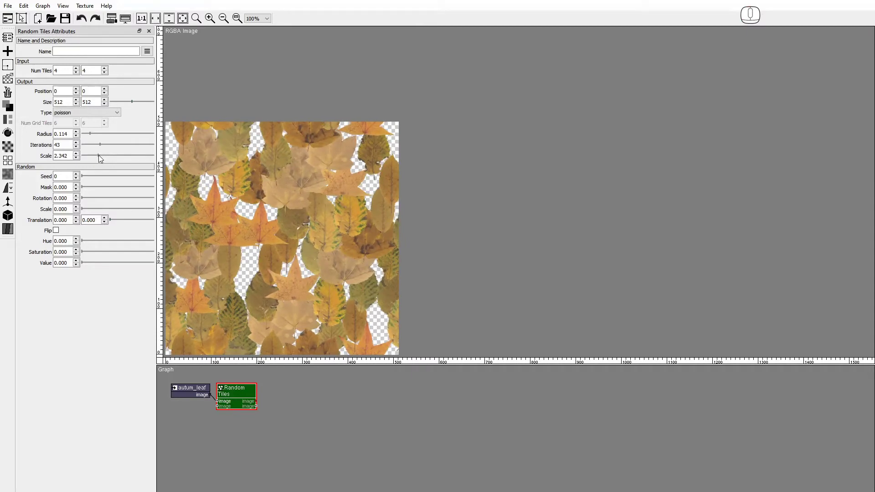
left_click_drag(85, 187, 98, 190)
left_click_drag(85, 201, 181, 198)
left_click_drag(86, 211, 93, 213)
left_click_drag(113, 222, 122, 221)
left_click_drag(113, 222, 122, 223)
- Enable random Flip and add small random hue, saturation and value variation
left_click(59, 233)
left_click(59, 232)
left_click(59, 233)
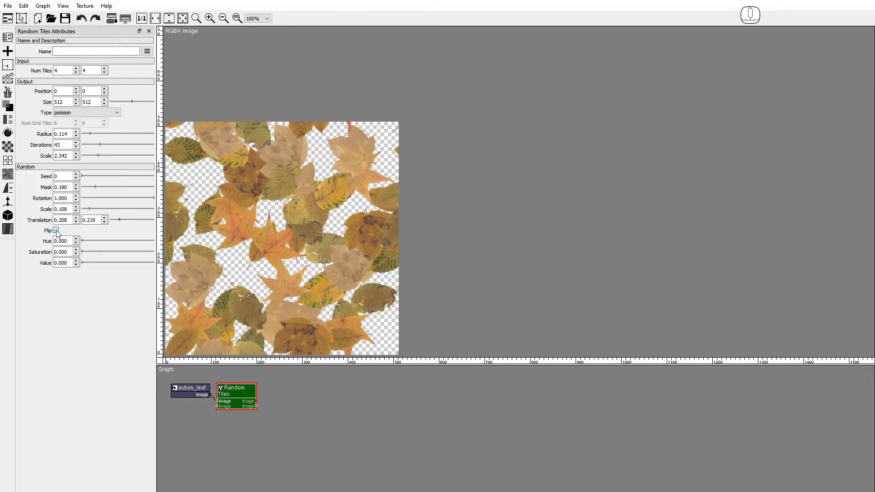
left_click(84, 243)
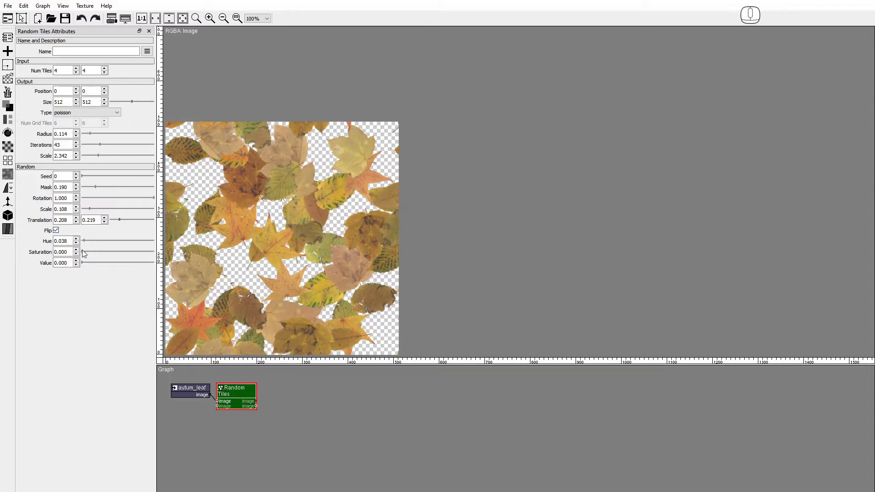
left_click(85, 252)
left_click(84, 265)
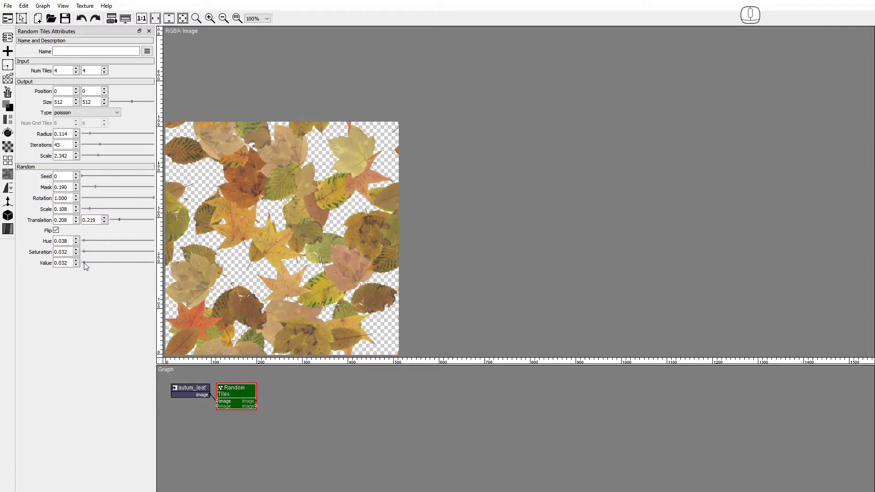
- Step through different random seeds and select the seed value to set it to 3
left_click(80, 175)
left_click(80, 174)
left_click(80, 174)
left_click(80, 175)
left_click(80, 174)
double_click(80, 179)
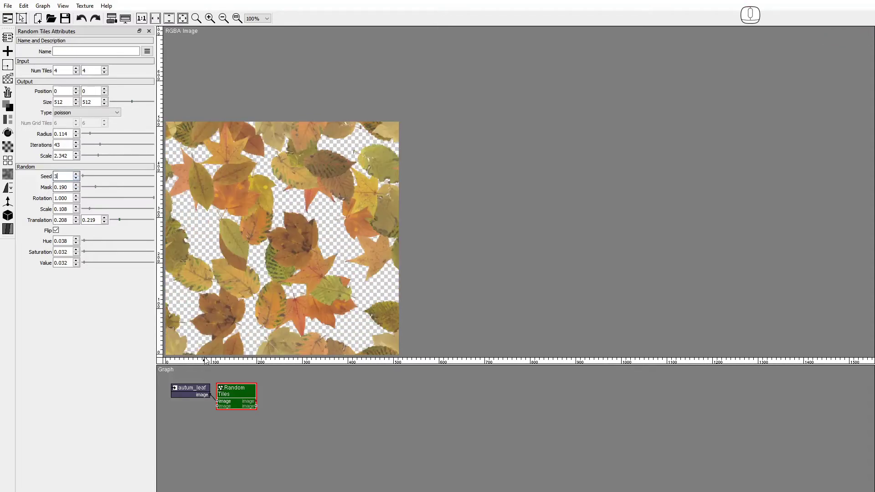
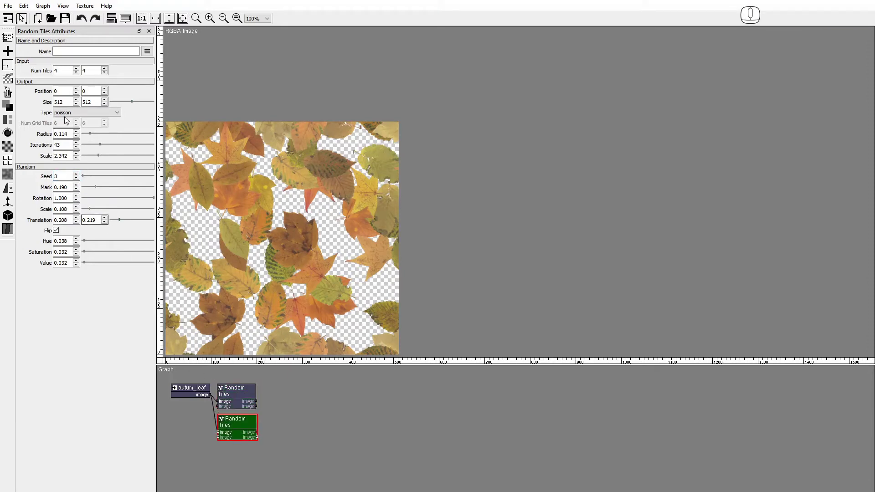
- Set the pasted Random Tiles copy to 800×800 output and compare its result with the 512×512 original
left_click(216, 397)
key("8")
key("0")
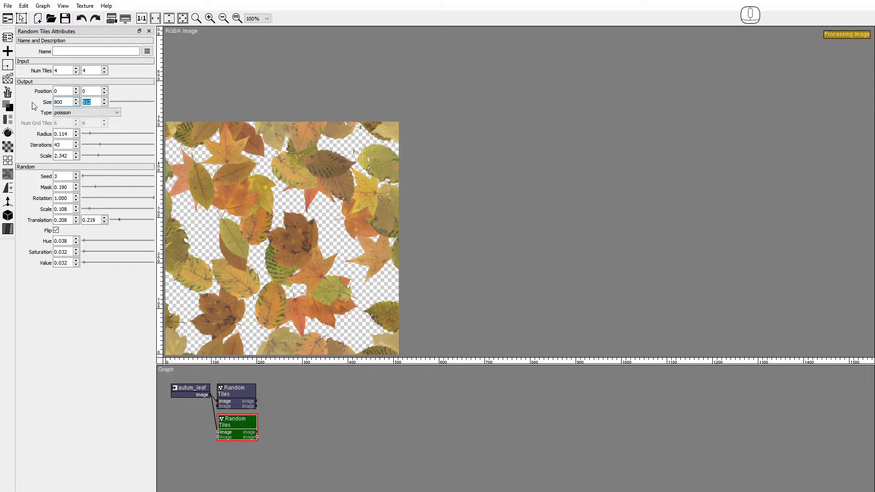
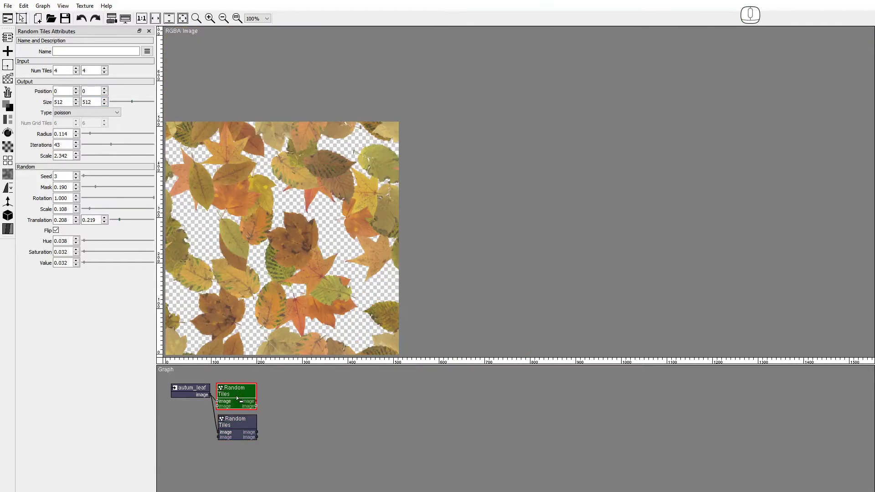
double_click(215, 397)
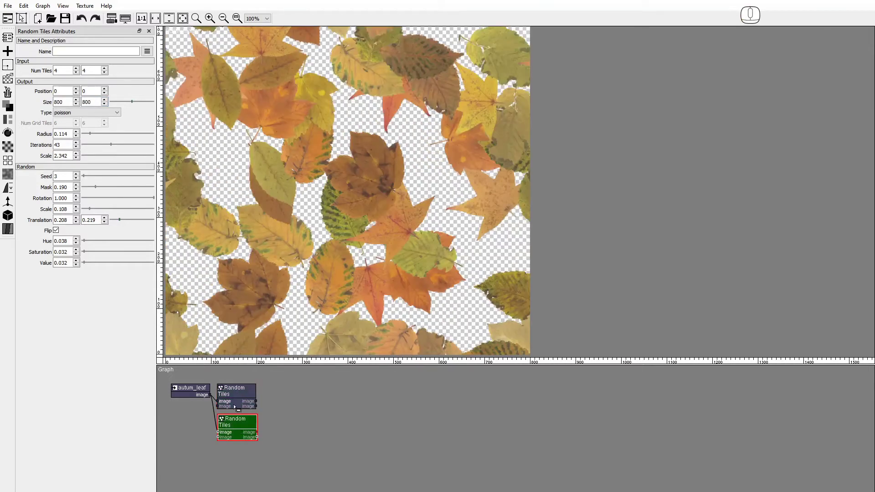
double_click(216, 398)
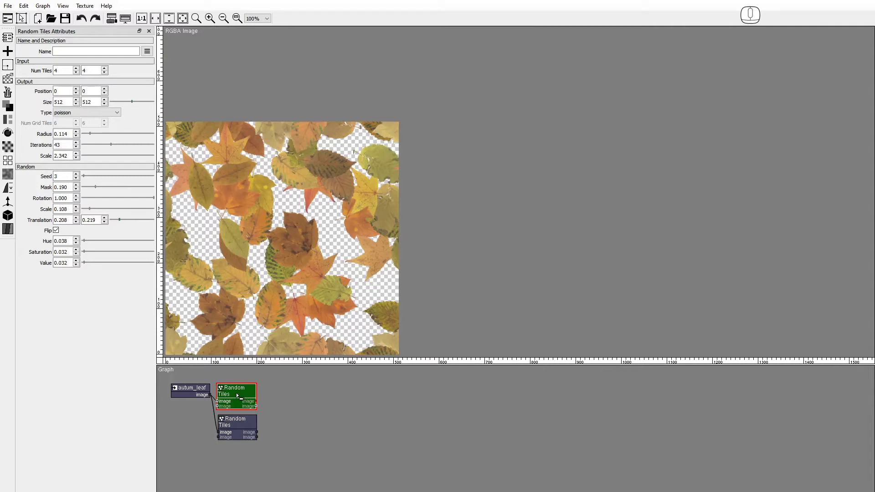
- Add a Material Reader and load the leaf albedo, normal, roughness and height PNGs into its fields
left_click(9, 236)
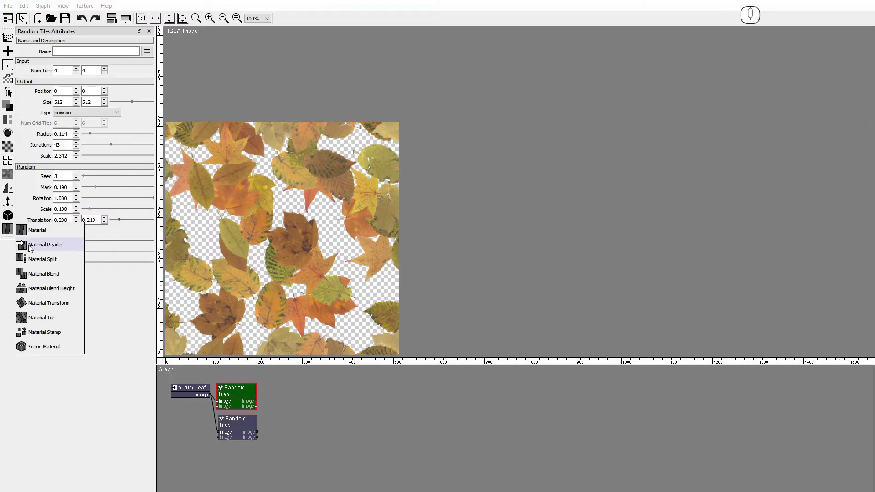
left_click_drag(31, 250, 325, 387)
left_click(339, 96)
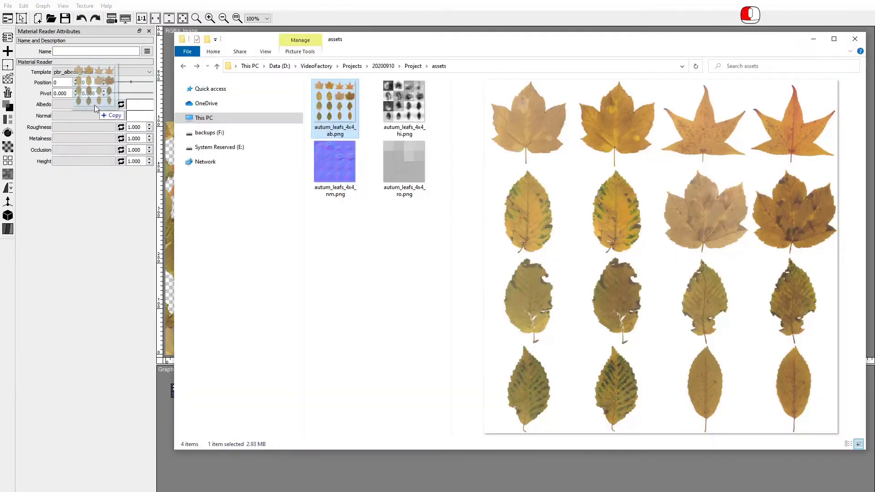
left_click_drag(342, 169, 99, 120)
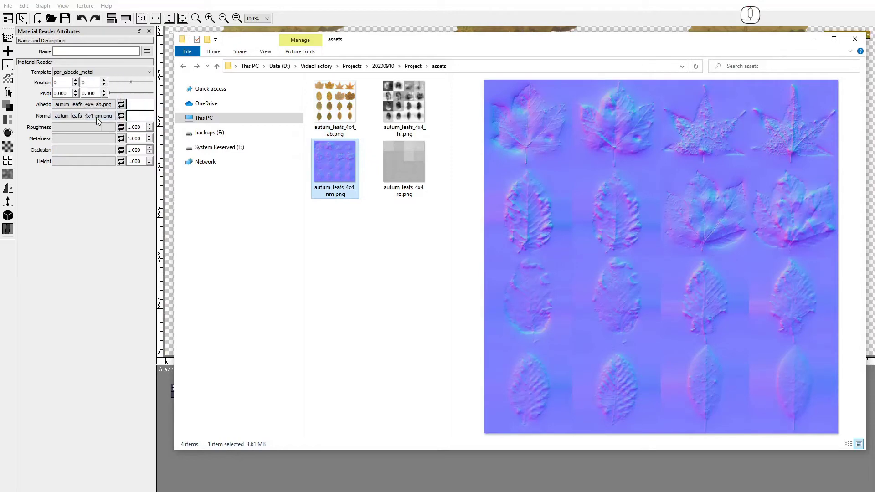
left_click_drag(408, 169, 98, 131)
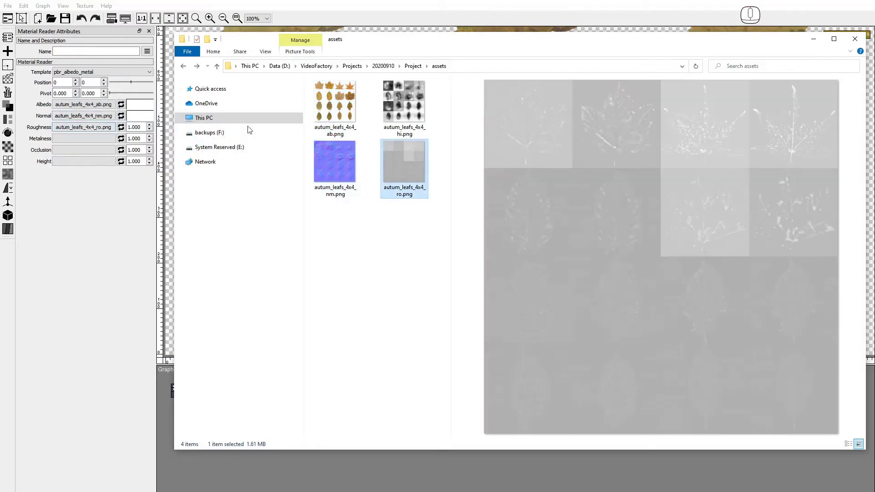
left_click_drag(399, 108, 97, 165)
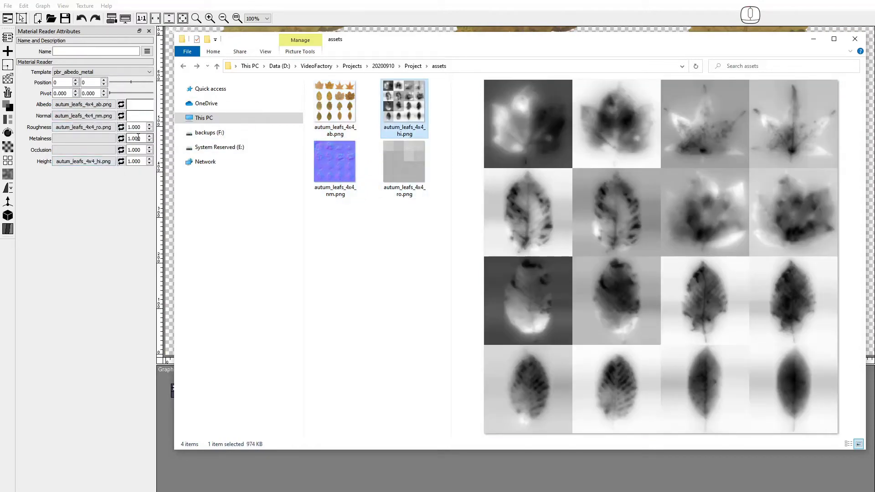
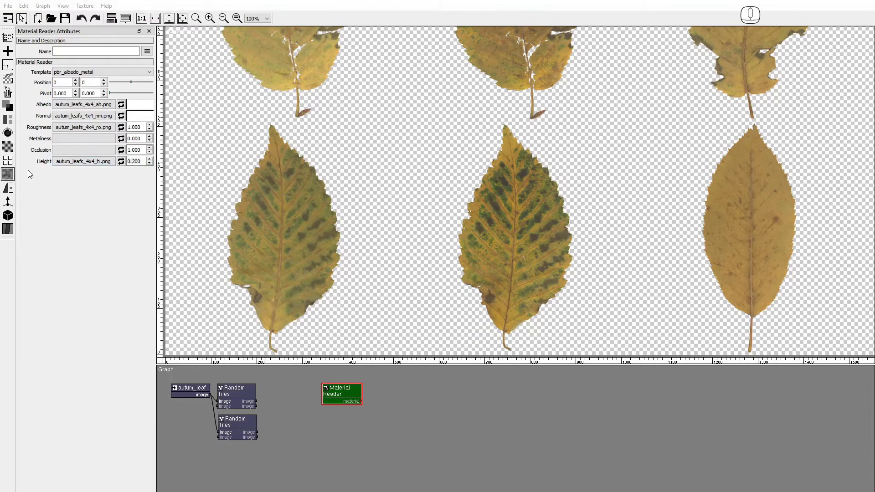
- Add a Material Random Tiles node after the reader with Num Tiles 4×4
left_click(8, 161)
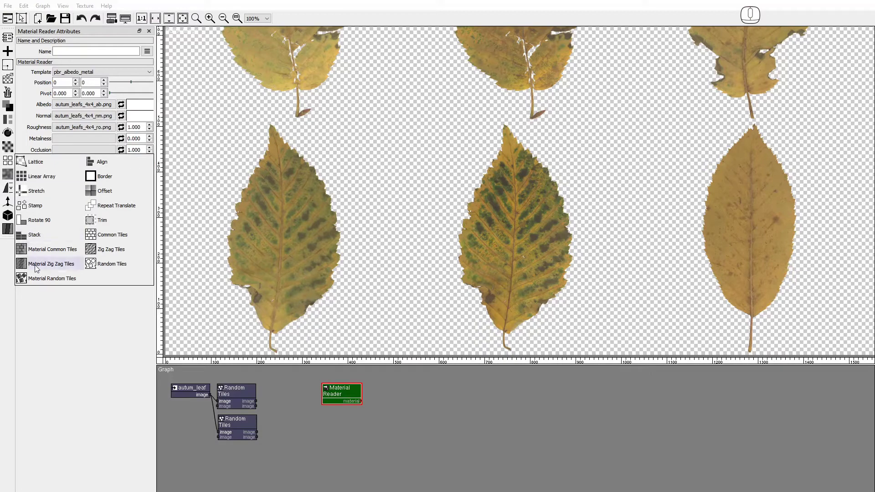
left_click(40, 280)
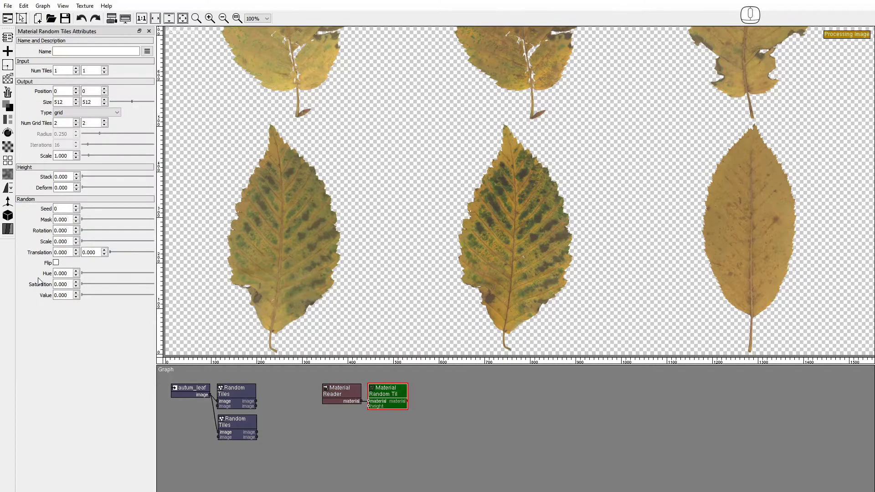
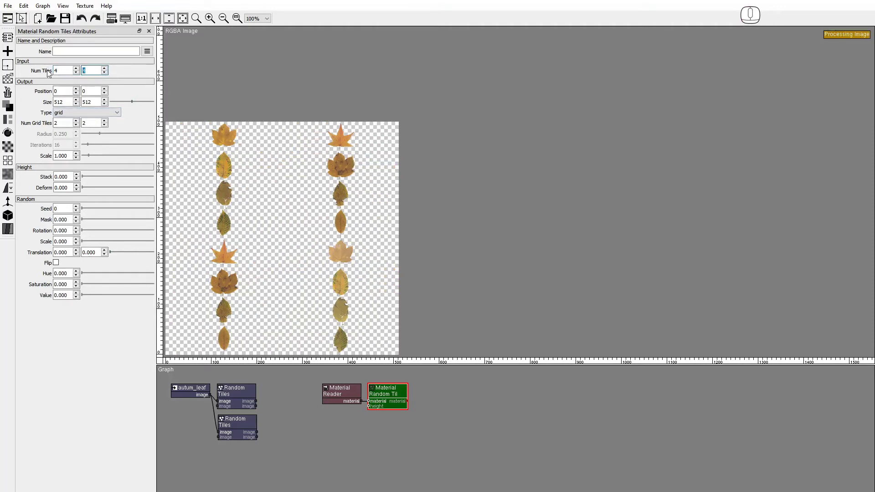
left_click(73, 112)
- Switch to poisson layout with Radius 0.108, Iterations 43 and Scale 2.342
left_click(71, 126)
left_click_drag(103, 135, 92, 137)
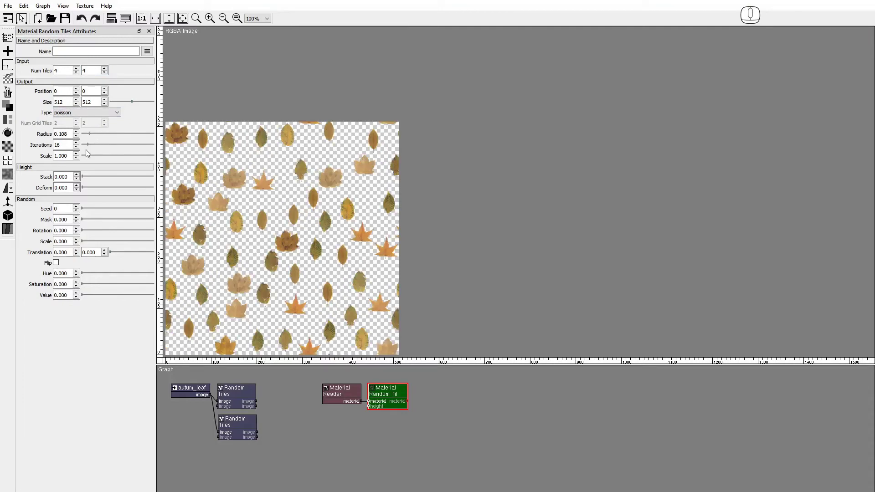
left_click_drag(90, 148, 103, 147)
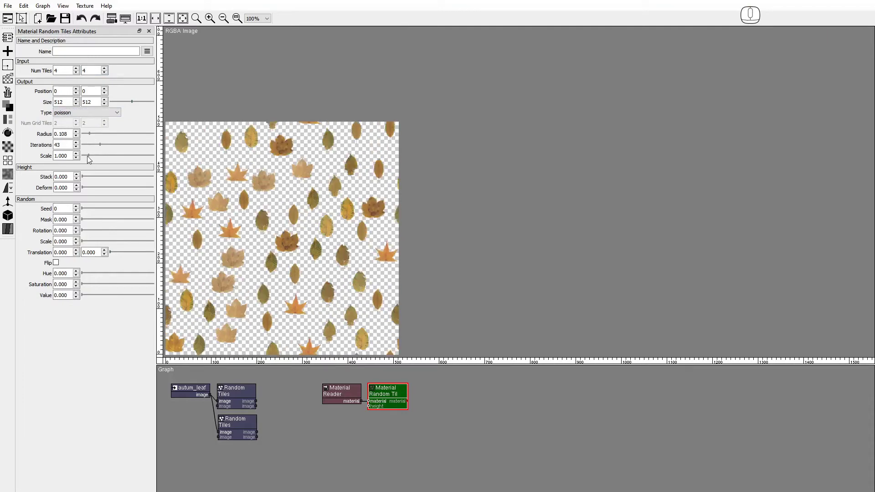
left_click_drag(91, 157, 99, 159)
- Set Random Mask 0.12, Rotation 1, Scale 0.12 and Translation 0.115/0.104
left_click(86, 220)
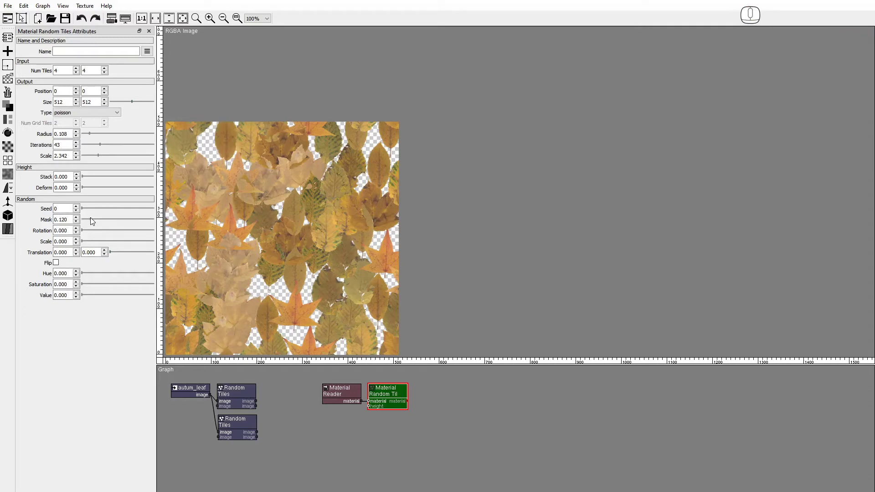
left_click_drag(85, 232, 161, 234)
left_click(85, 243)
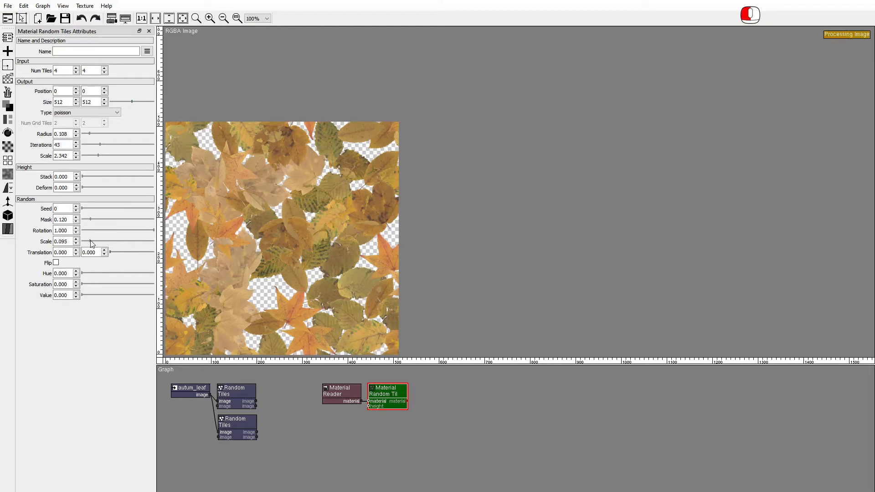
left_click(113, 255)
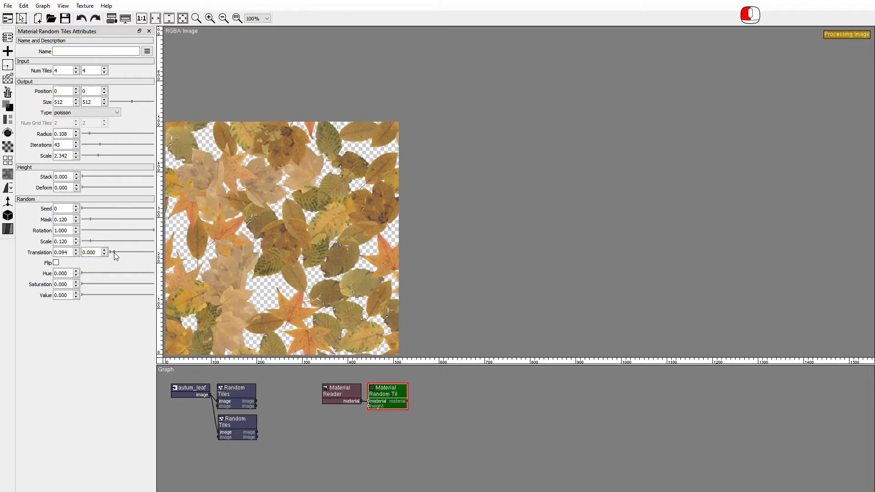
left_click(112, 255)
- Turn on Flip and set random Hue, Saturation and Value to 0.019
left_click(60, 264)
left_click(84, 274)
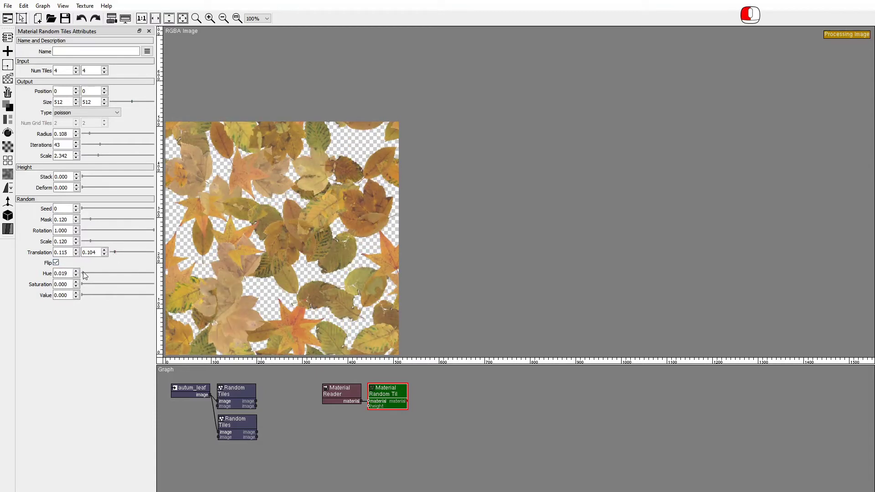
left_click(85, 284)
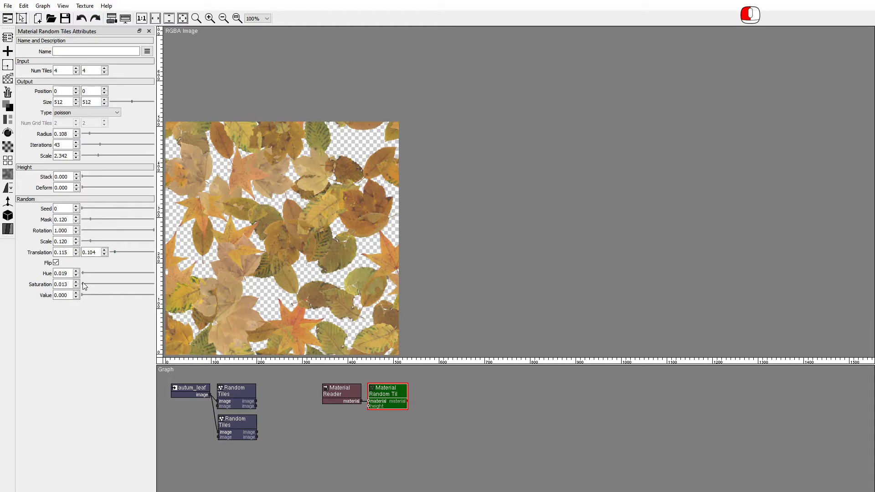
left_click(84, 295)
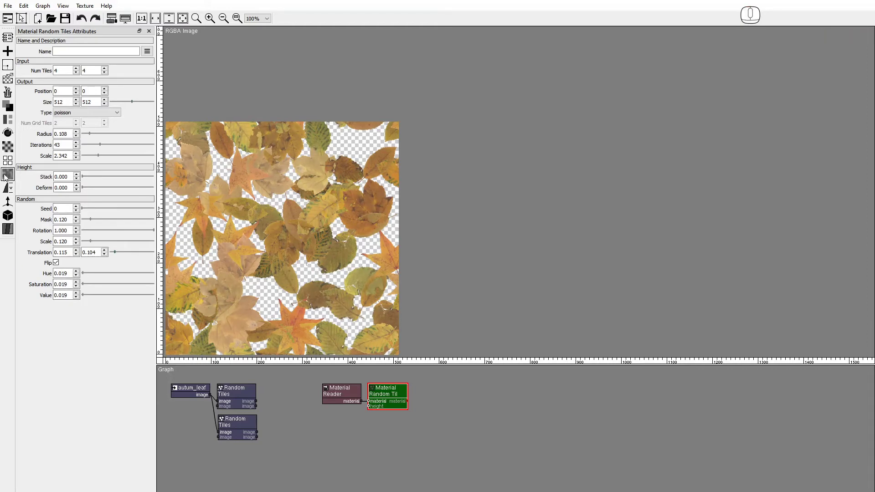
- Add a Material Split node on the Material Random Tiles output for separate PBR maps
left_click(12, 231)
left_click(39, 260)
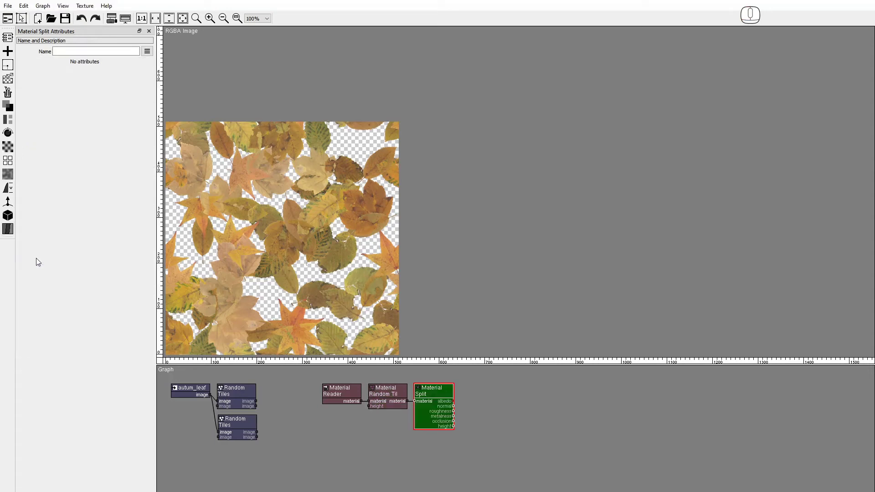
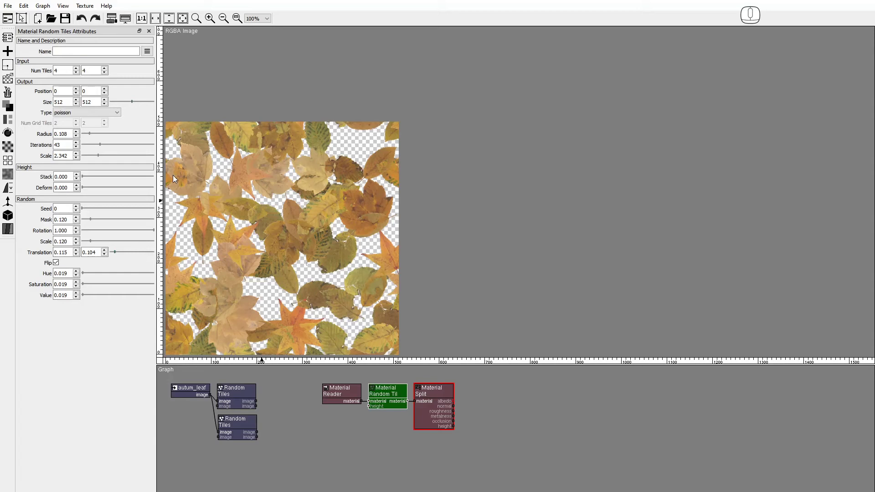
- Place a Perlin Noise generator in the graph for the random tiles height input
left_click(8, 82)
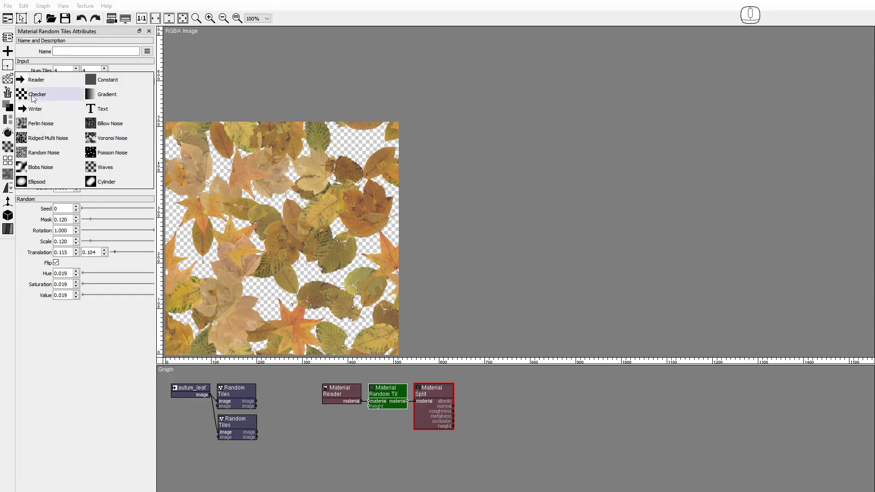
left_click_drag(39, 128, 326, 413)
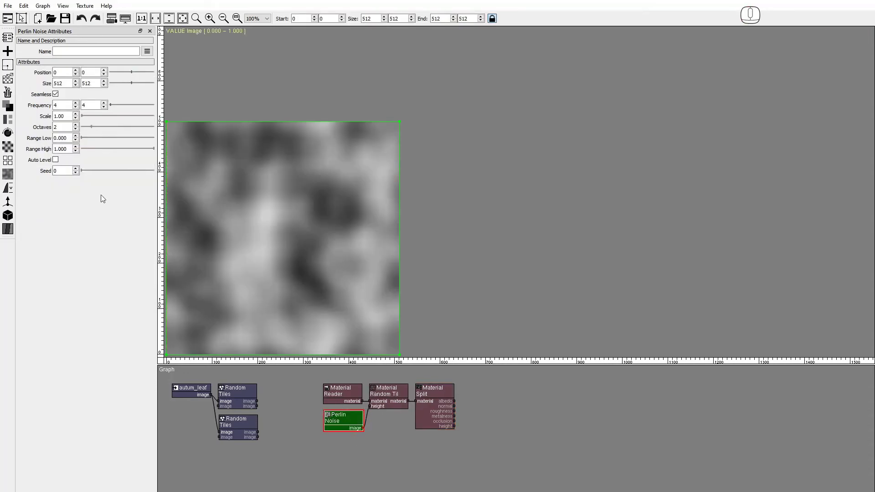
- Enable Auto Level on the Perlin Noise and step its seed up to 4 for a new pattern
left_click(57, 160)
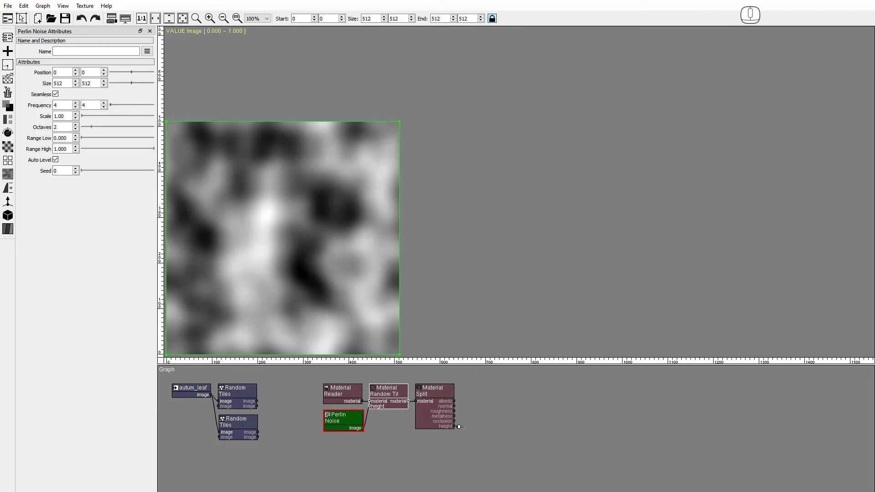
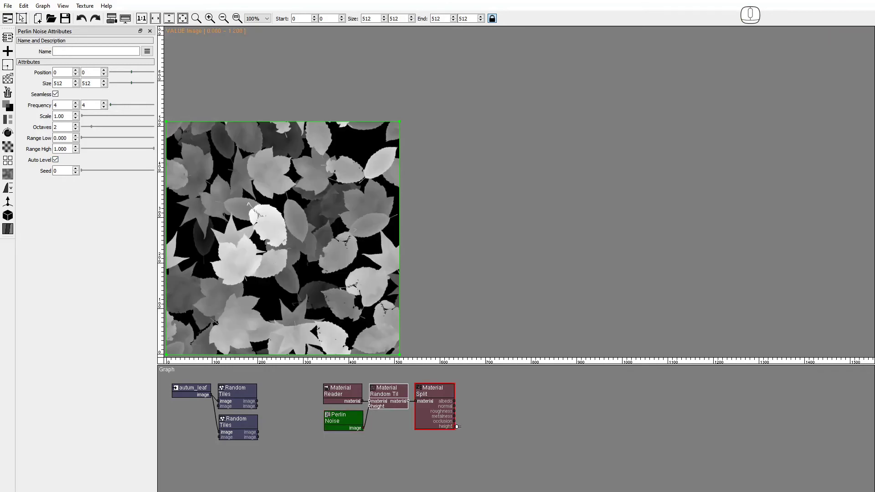
left_click(79, 171)
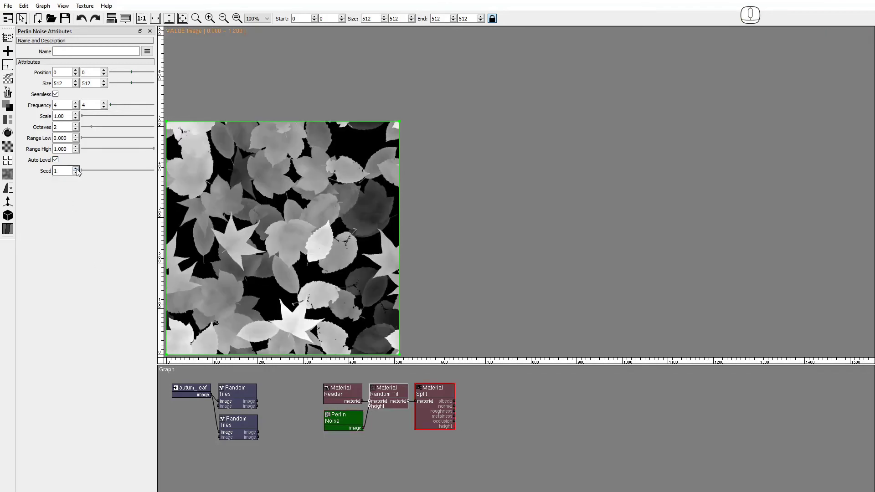
left_click(79, 171)
left_click(79, 171)
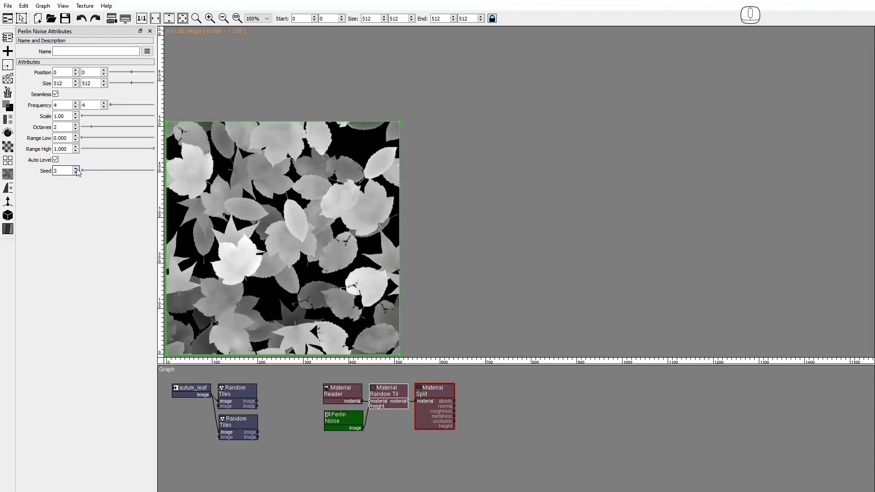
left_click(80, 171)
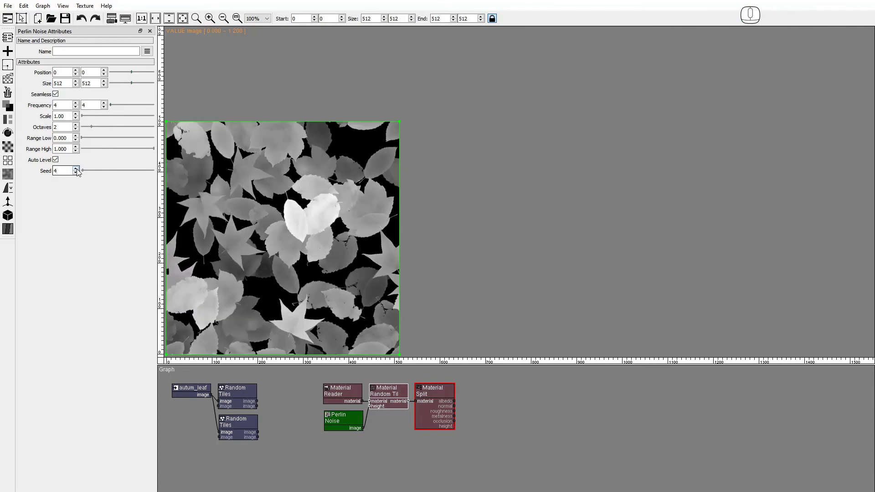